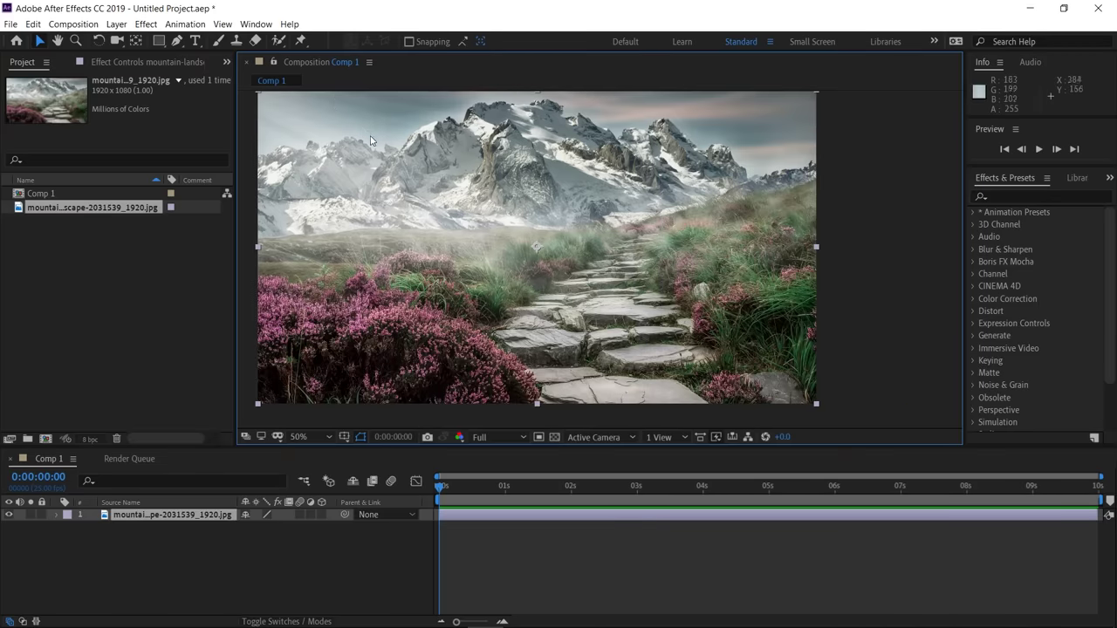
- Zoom around the masked mist over the stone path, then play the RAM preview of Comp 1
scroll(down, 3)
scroll(up, 3)
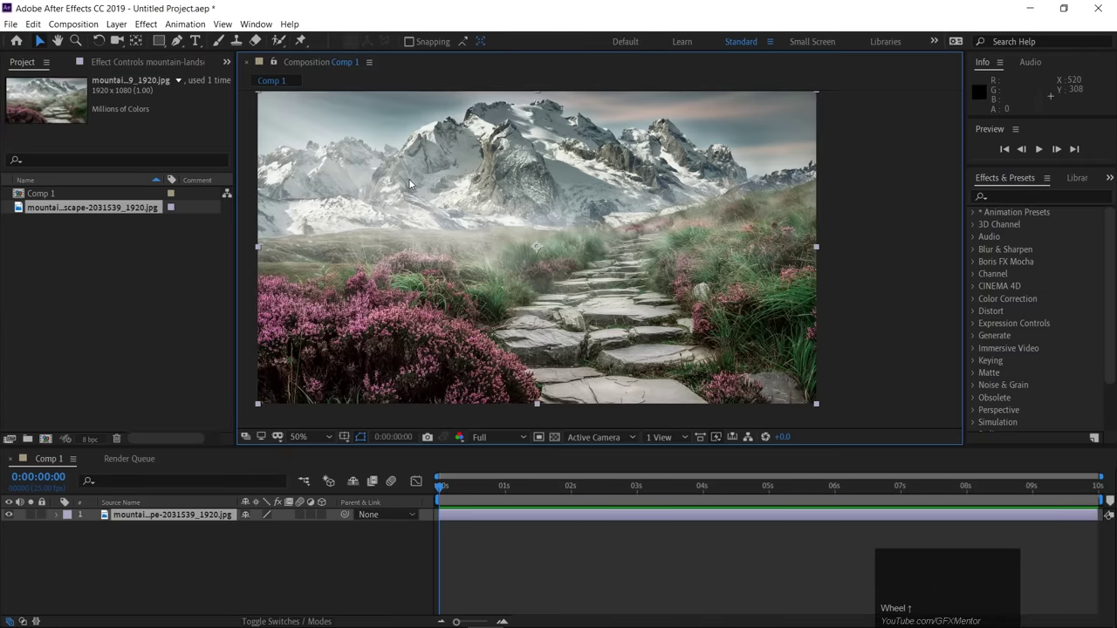
scroll(down, 3)
scroll(up, 3)
scroll(down, 3)
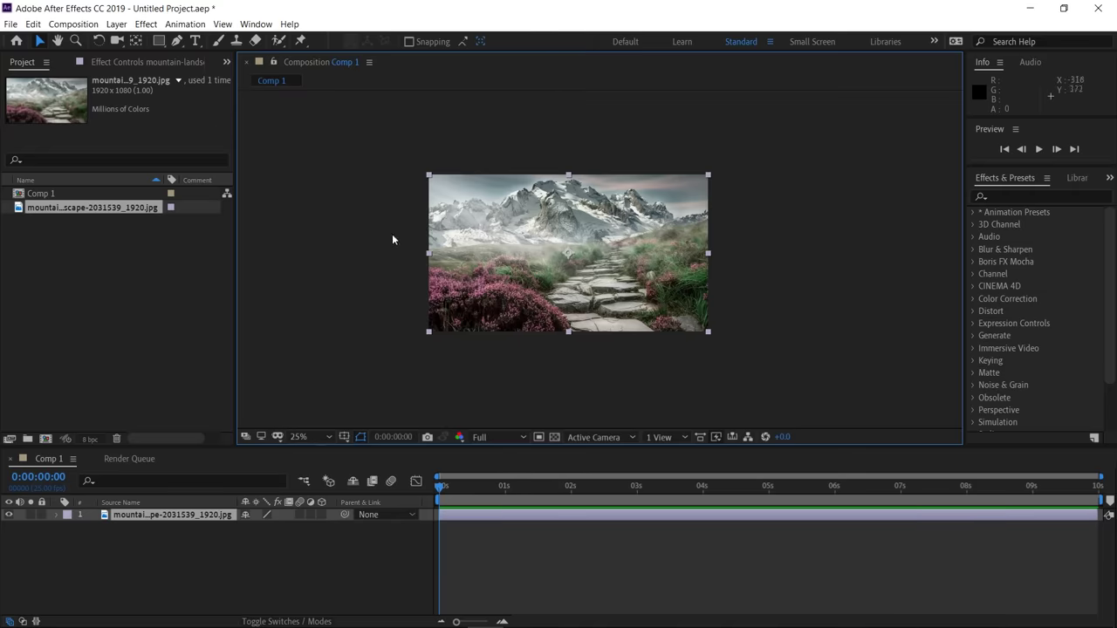
scroll(up, 3)
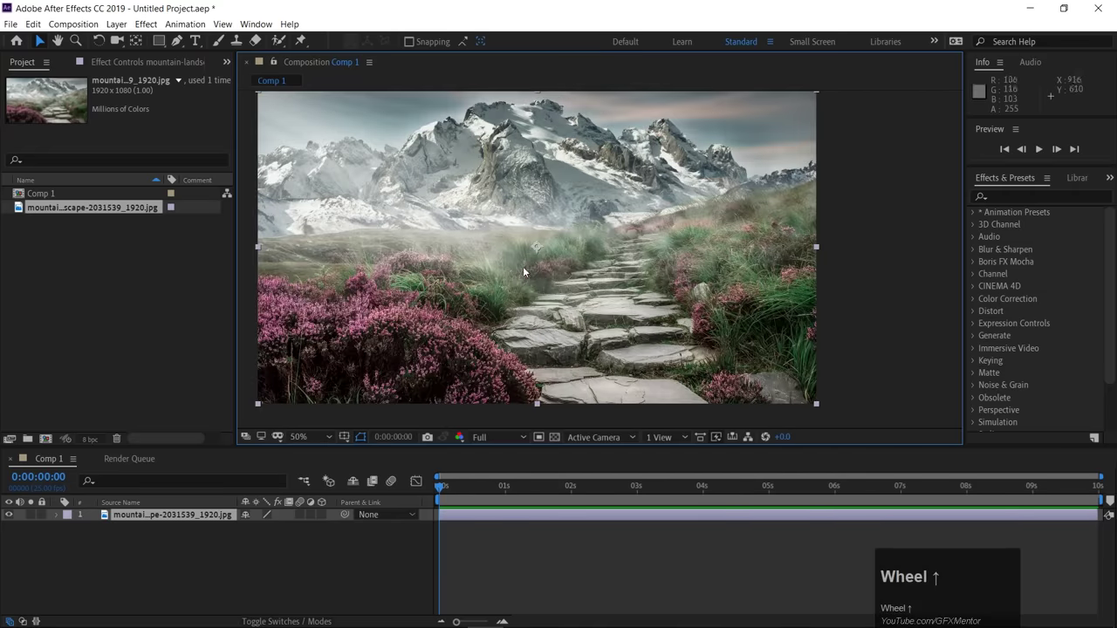
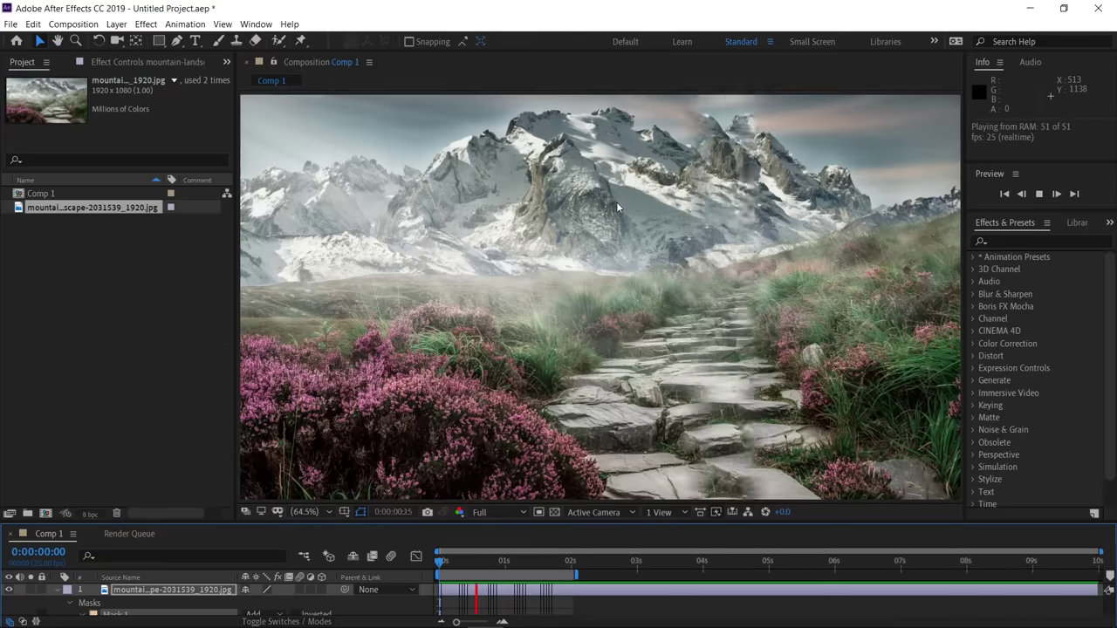
key(space)
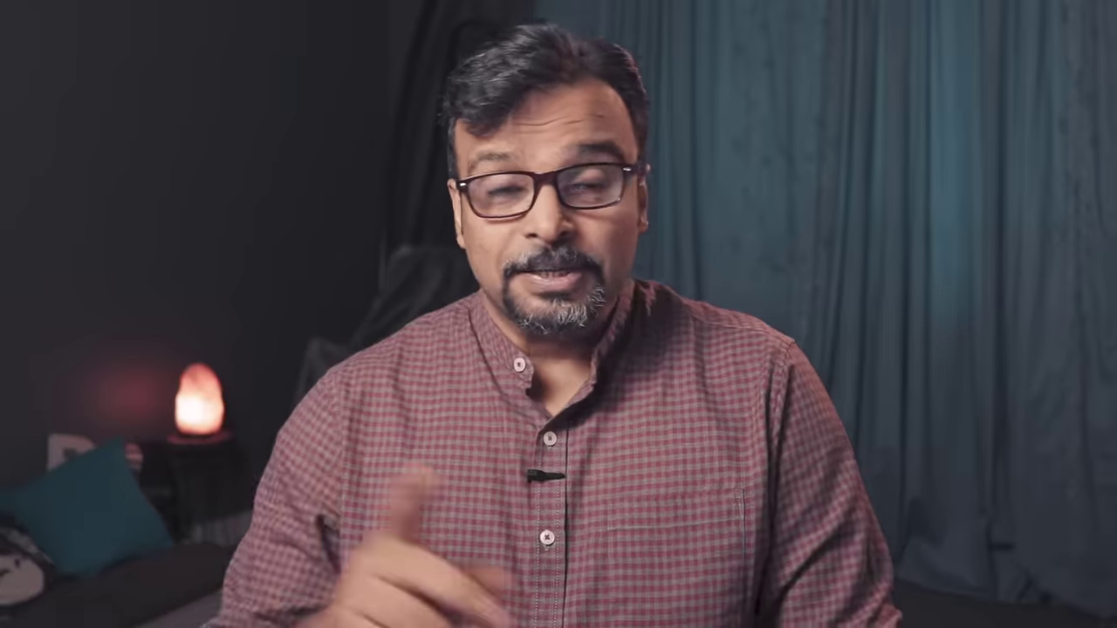